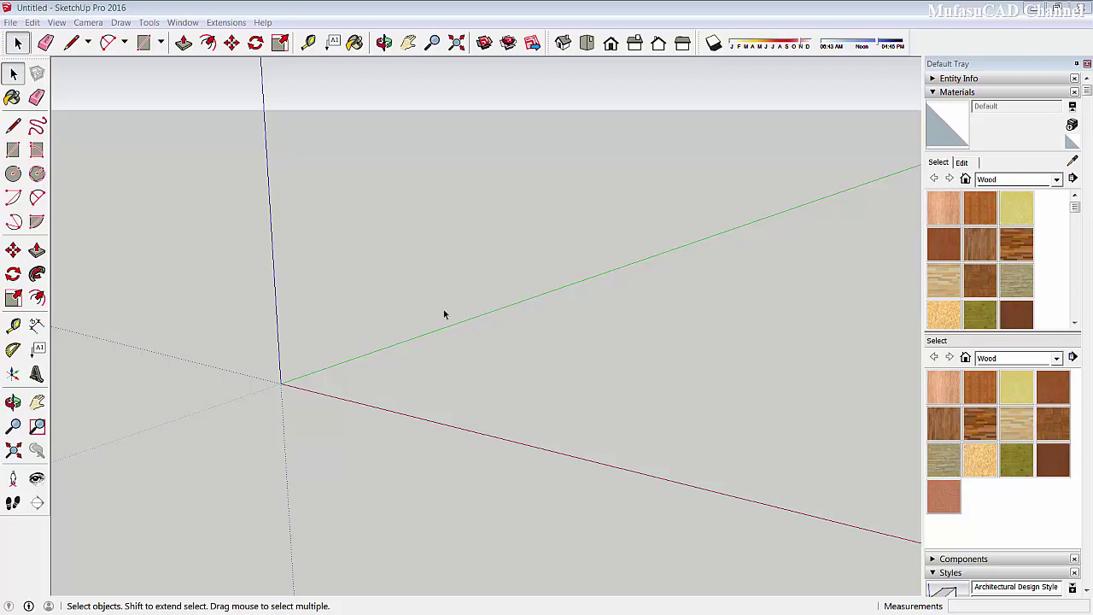
Show the floating VfS: Main Toolbar over the empty SketchUp scene.
click(433, 476)
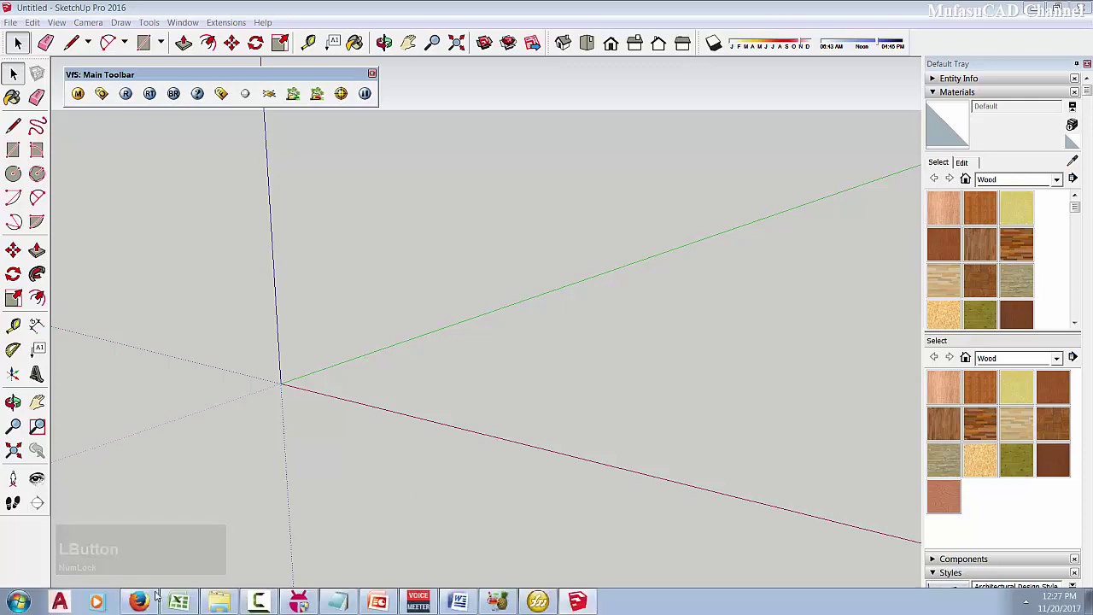
Review the Animate Sections page in Extension Warehouse, then return to SketchUp.
click(387, 46)
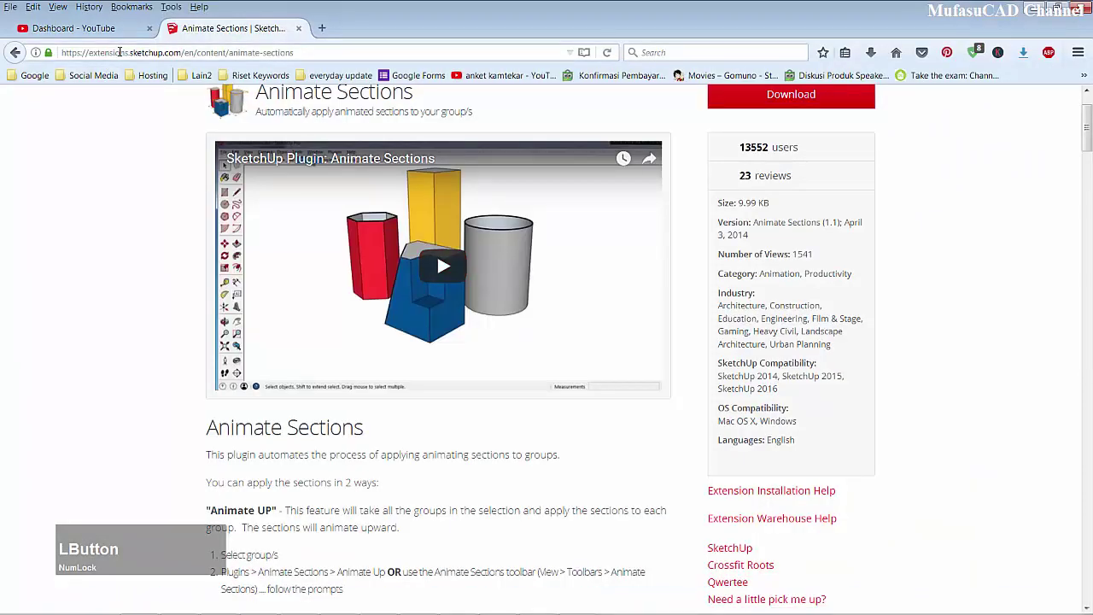
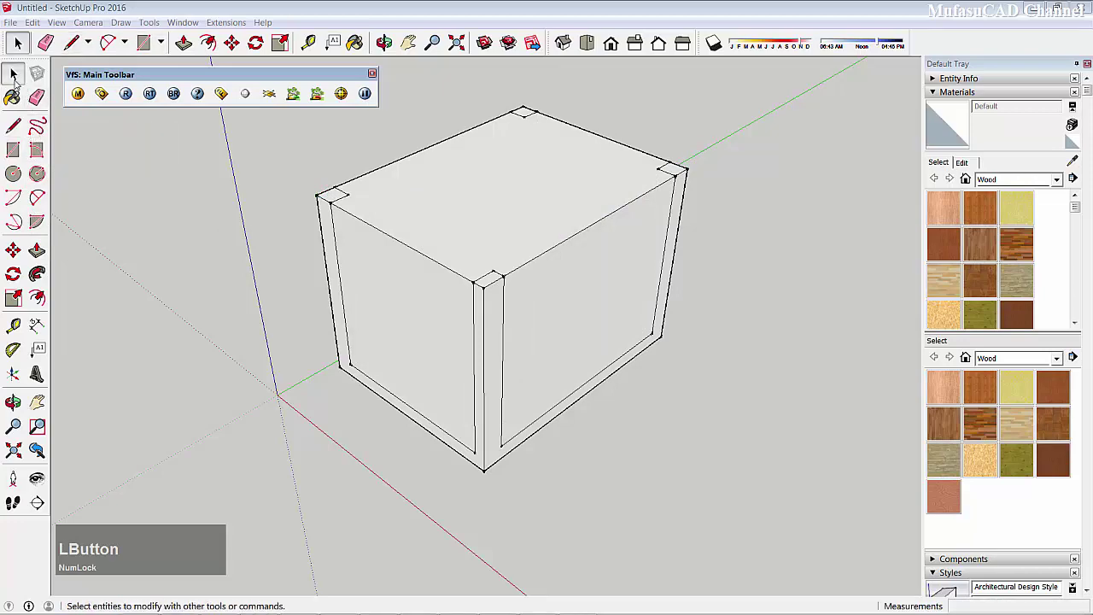
Orbit the view to look down on the table top and lower shelf.
key(Delete)
click(604, 332)
key(Delete)
middle_click(658, 342)
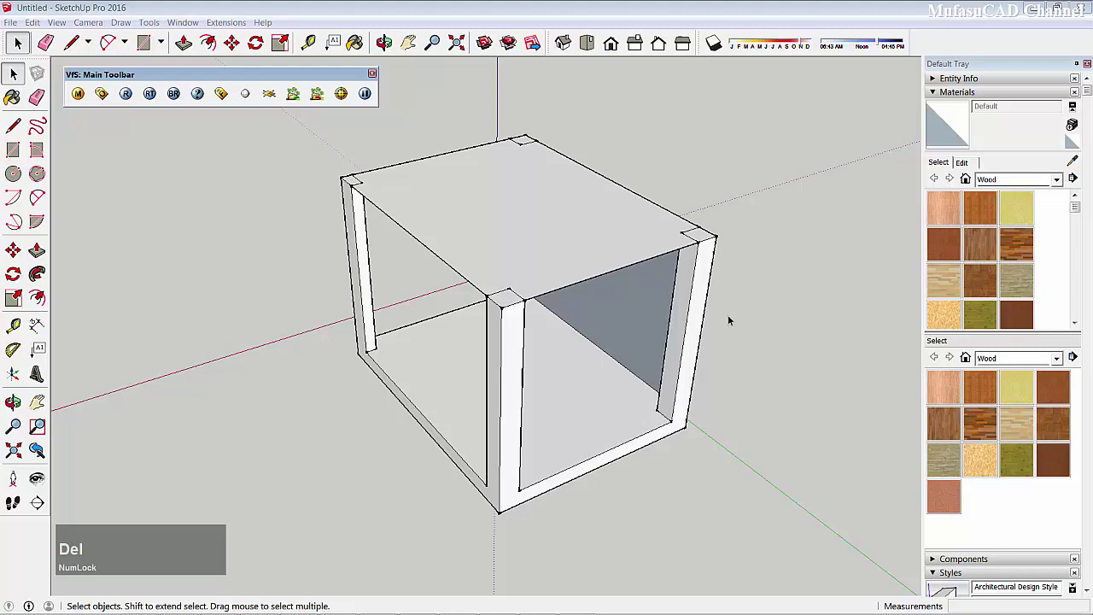
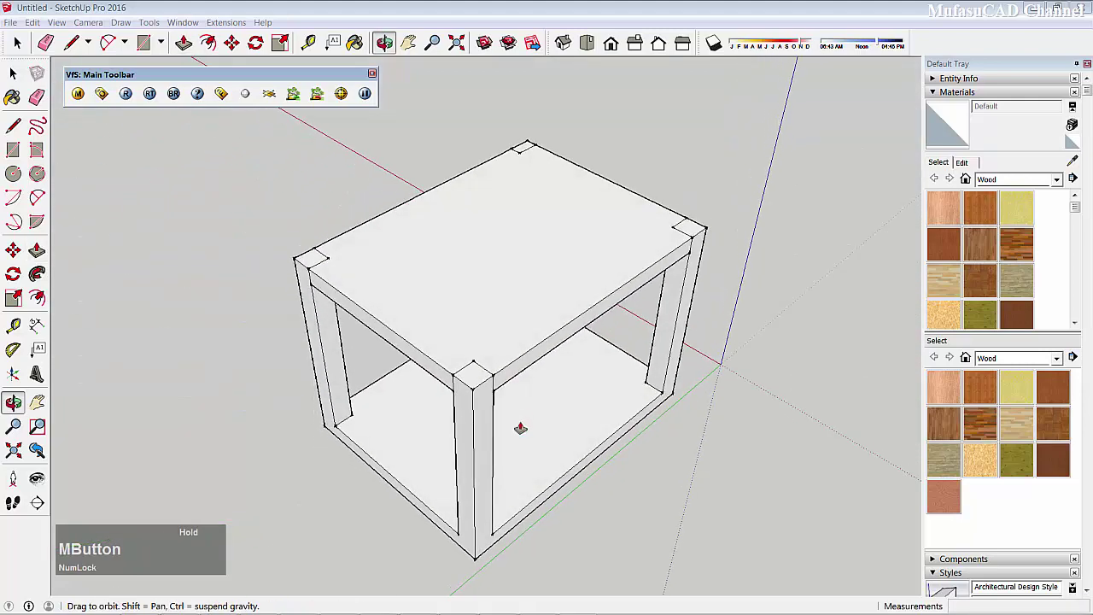
Draw a circle at the tabletop centre and pull it up into a tall cylinder.
click(694, 241)
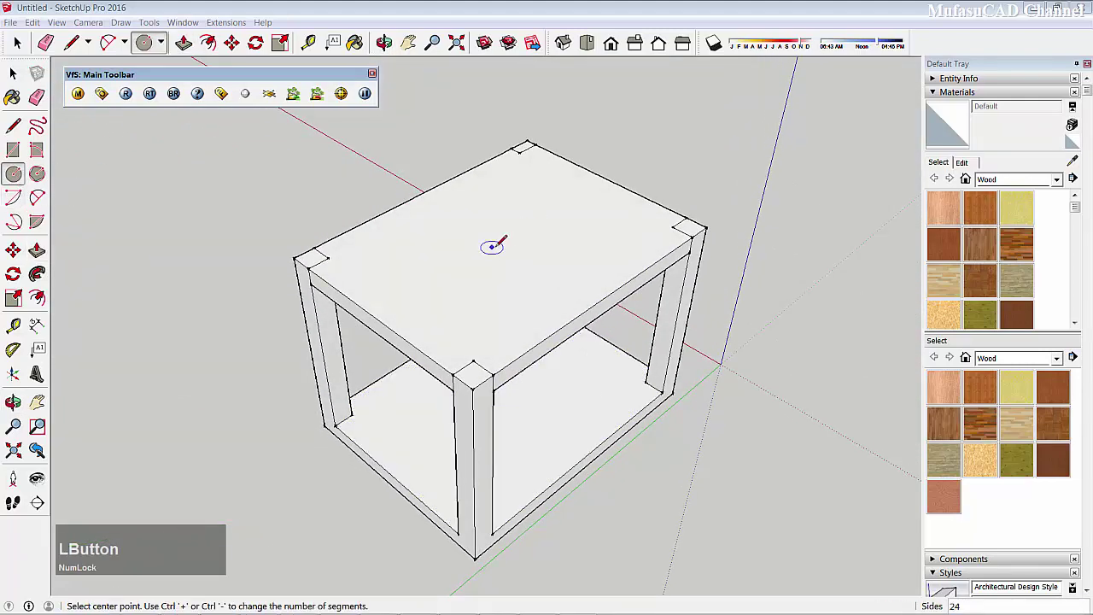
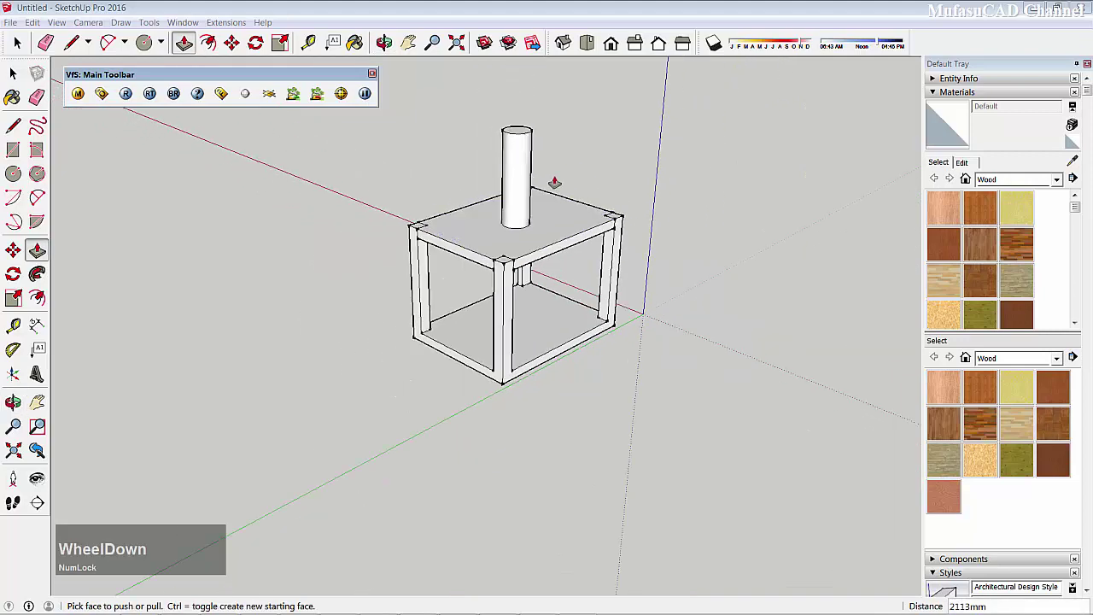
scroll(up, 3)
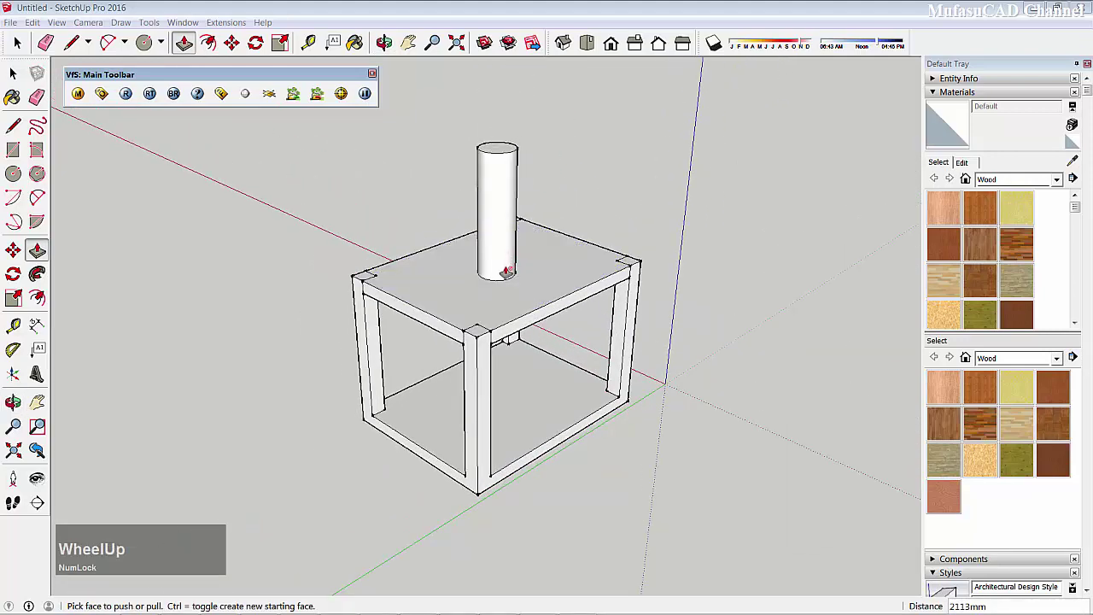
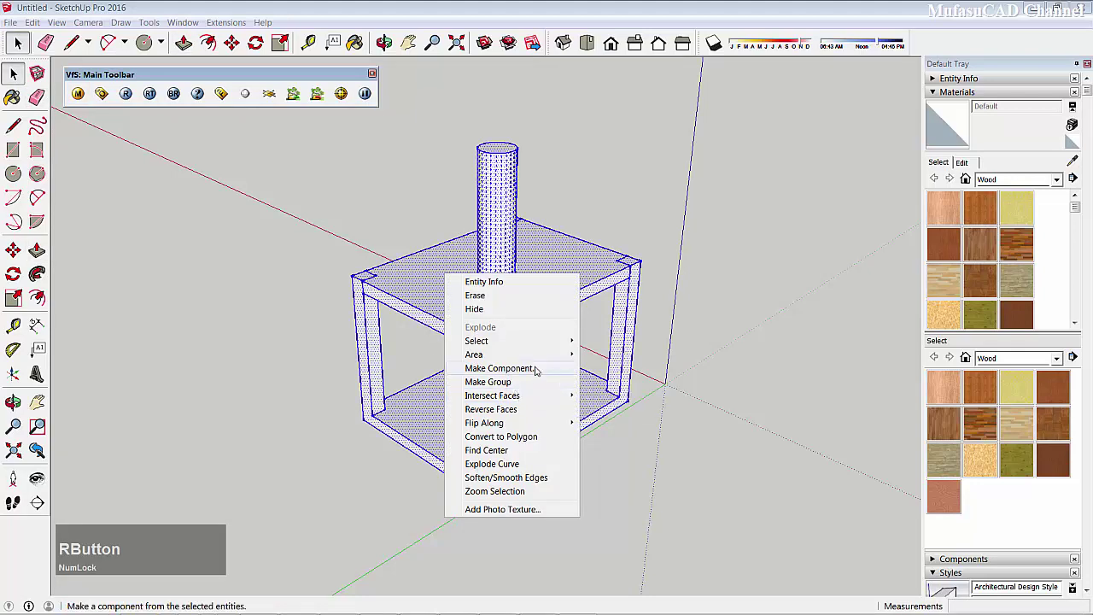
Turn the selected table and cylinder into a component.
click(501, 365)
click(231, 23)
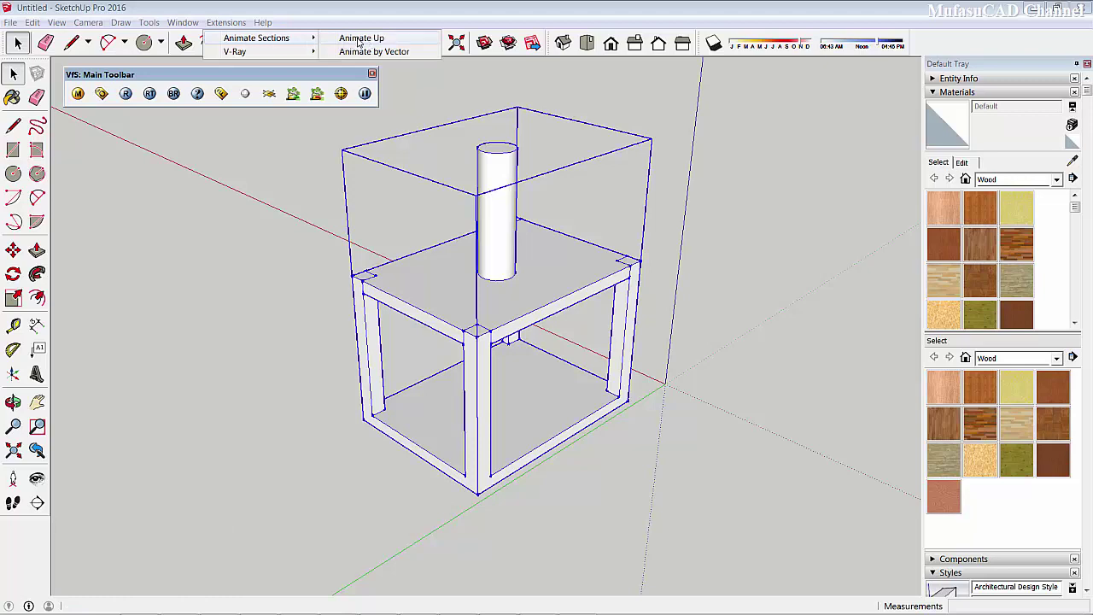
Apply an Animate Up section animation to the component, naming it 'exmple'.
click(377, 37)
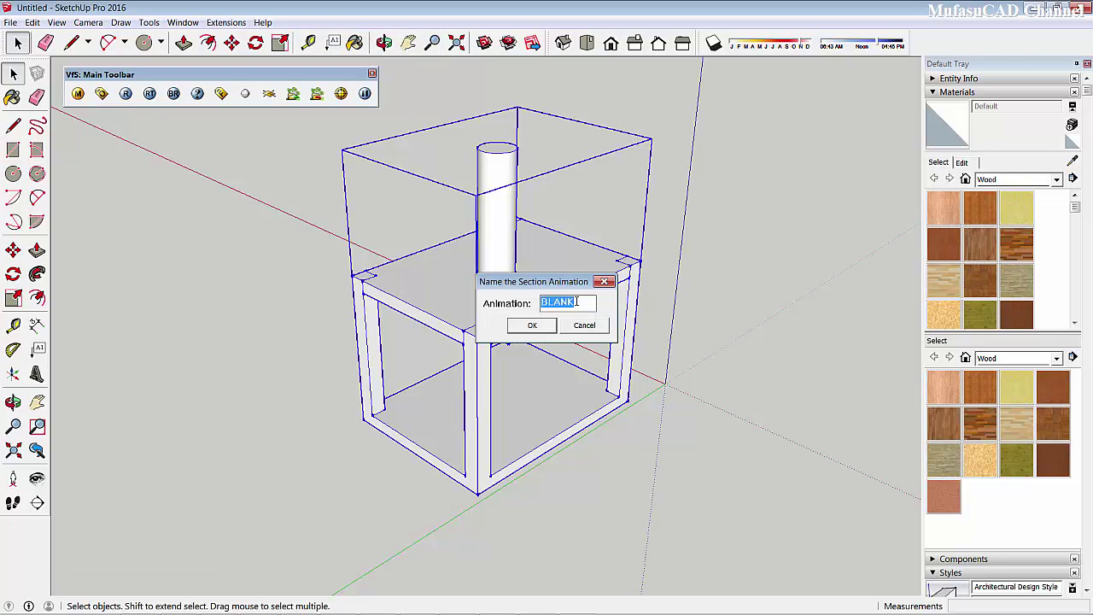
key(e)
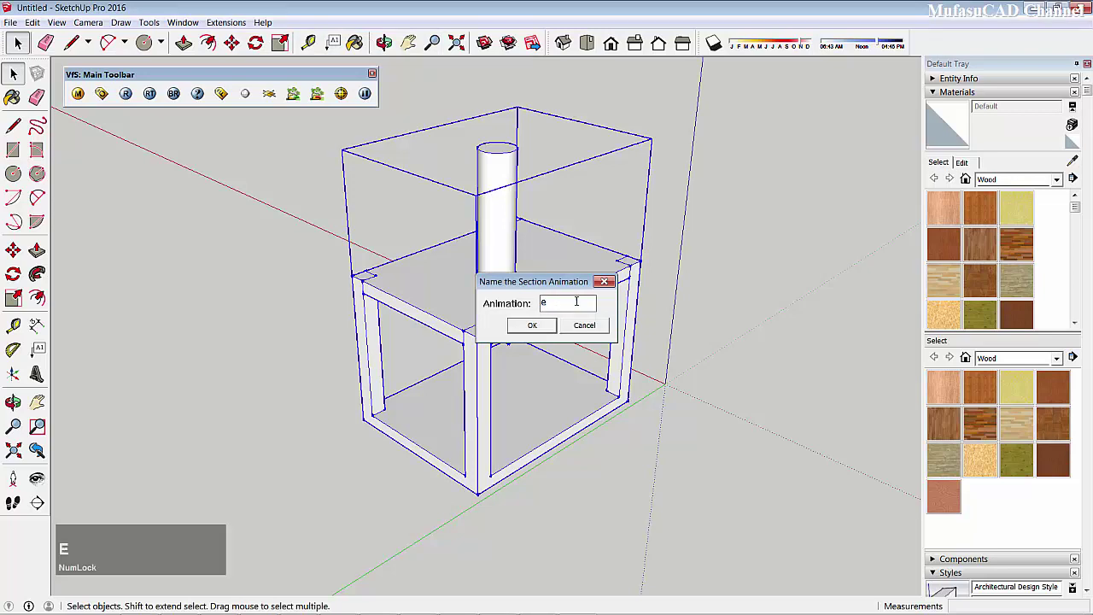
text(exmple)
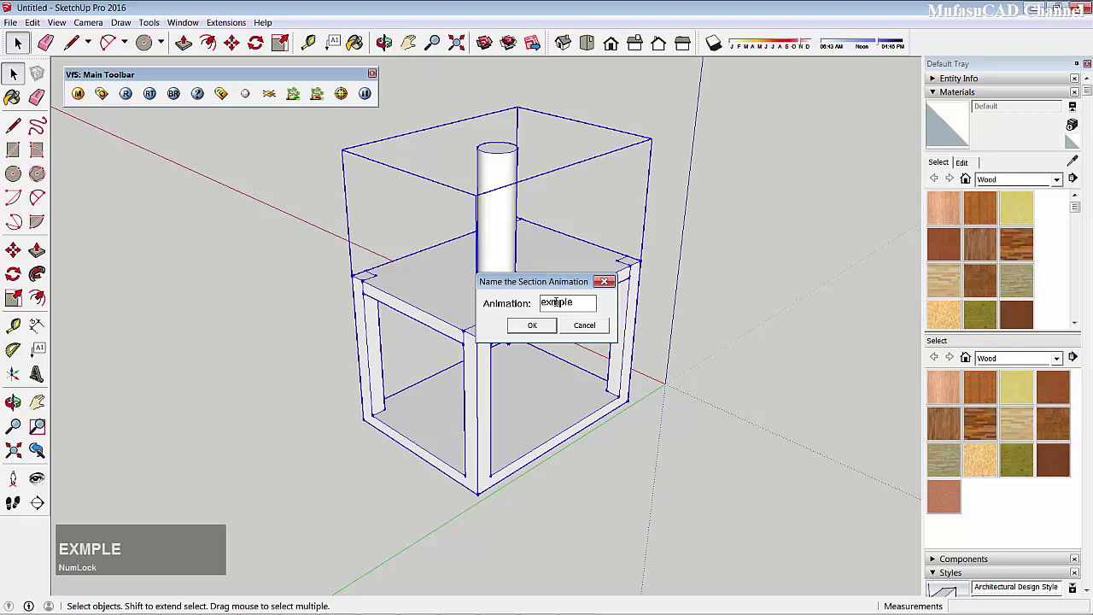
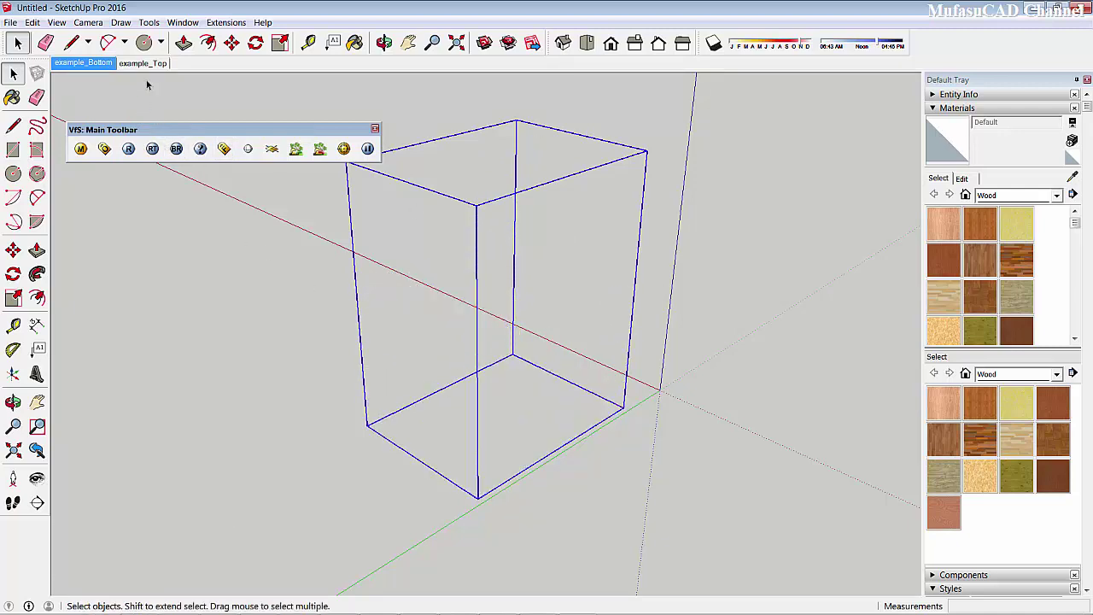
Play the section animation between example_Bottom and example_Top, ending on example_Top.
click(149, 64)
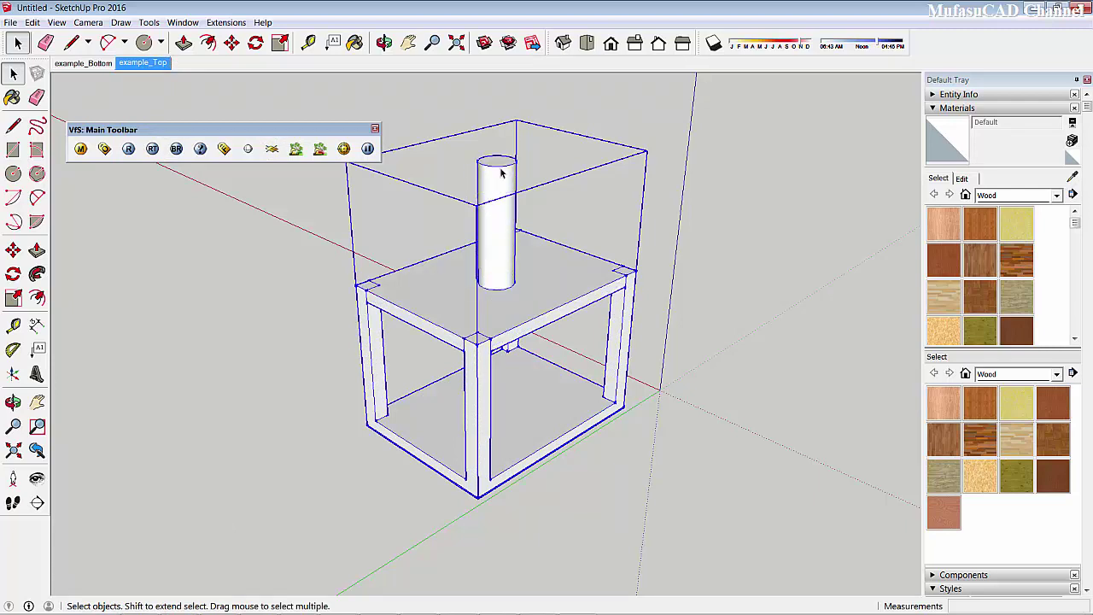
click(85, 64)
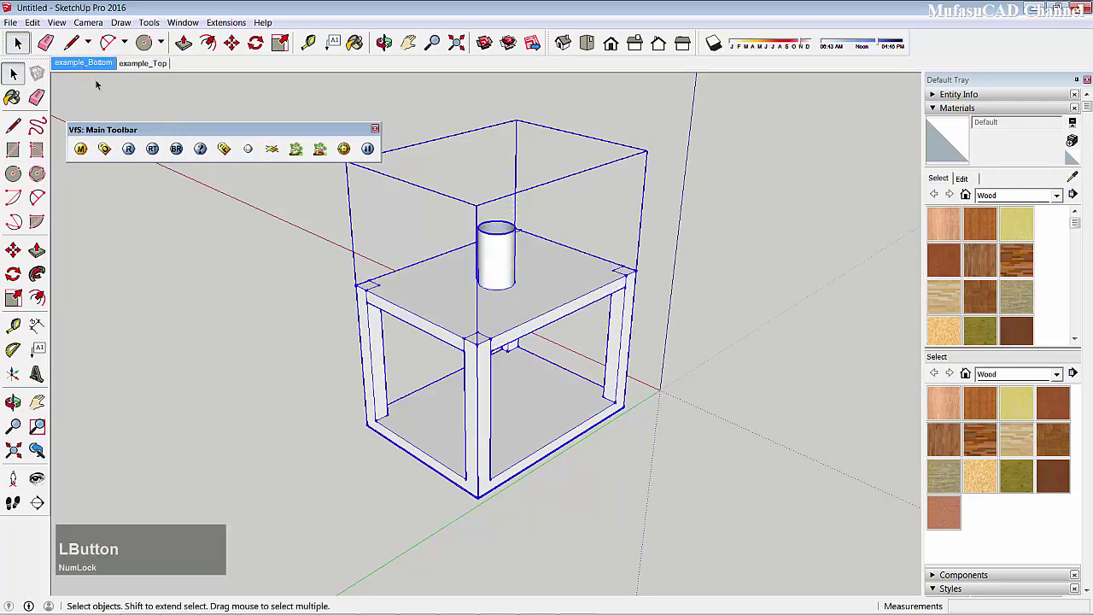
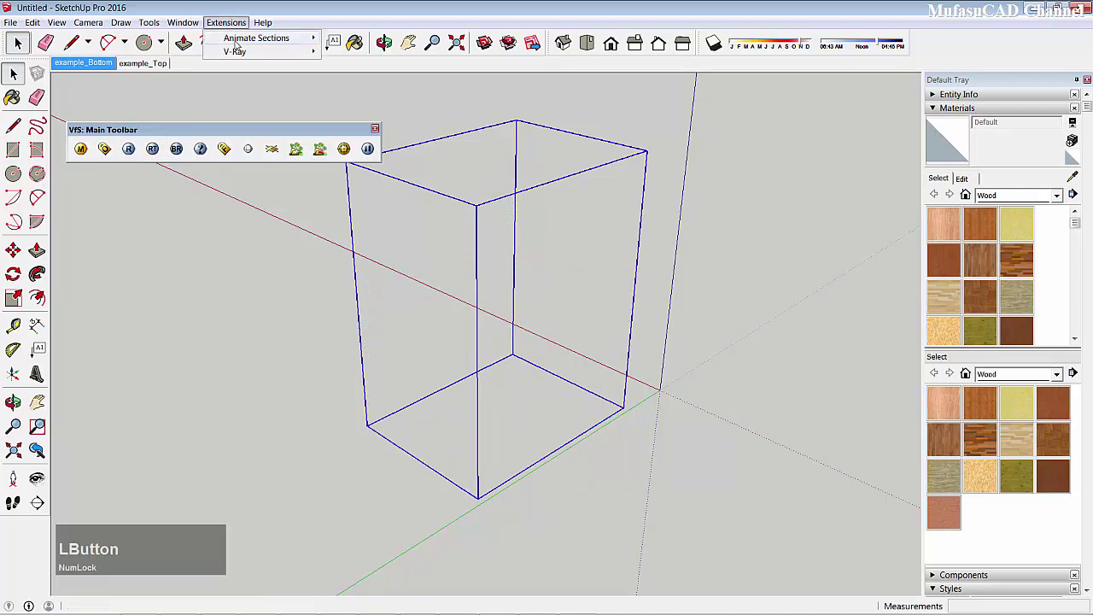
click(307, 384)
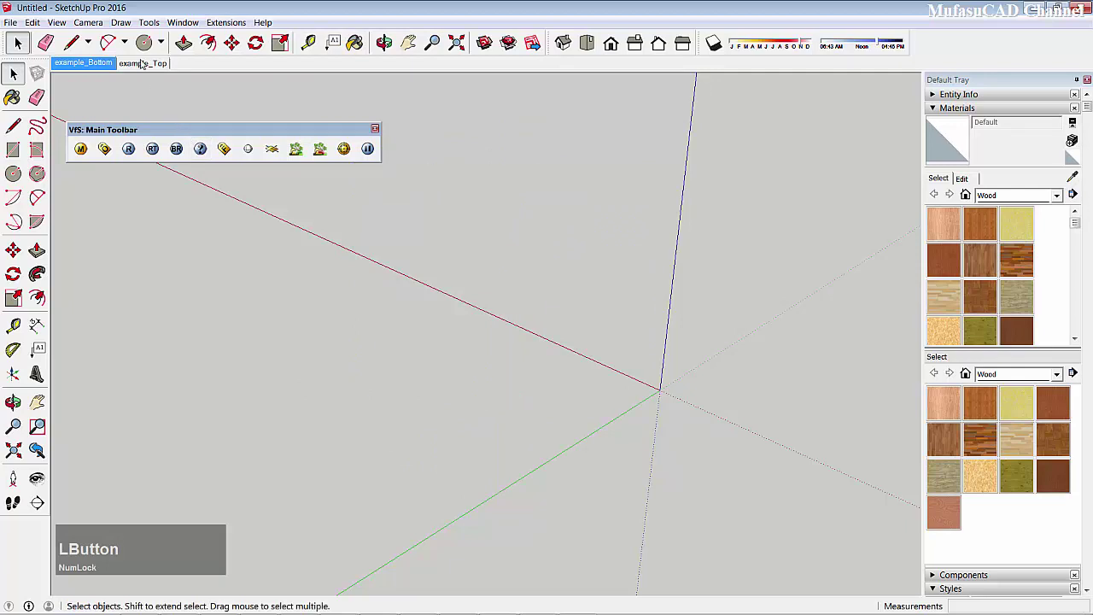